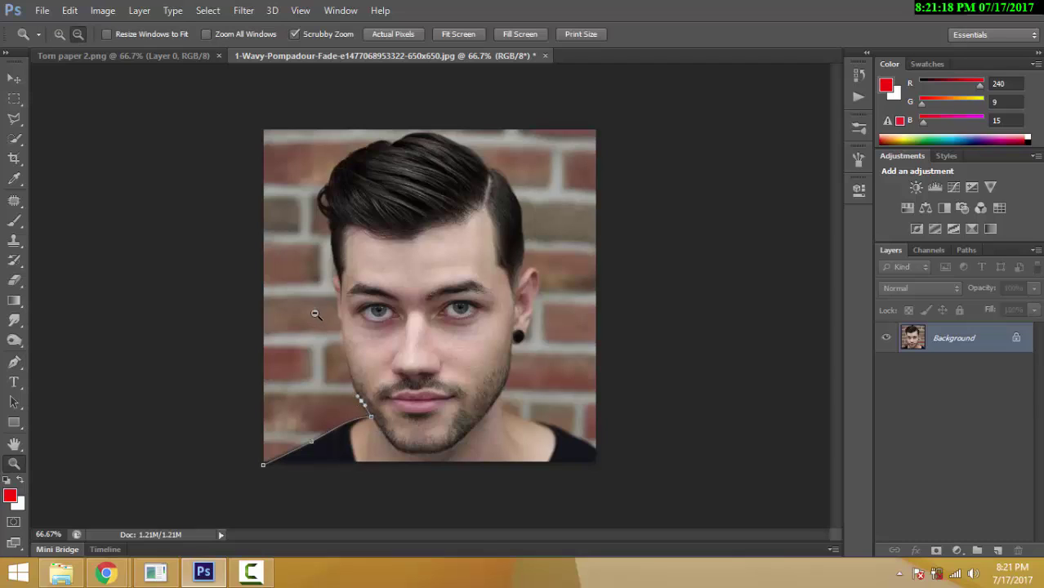
- Zoom in on the man's face and begin tracing a pen path around the head
key(z)
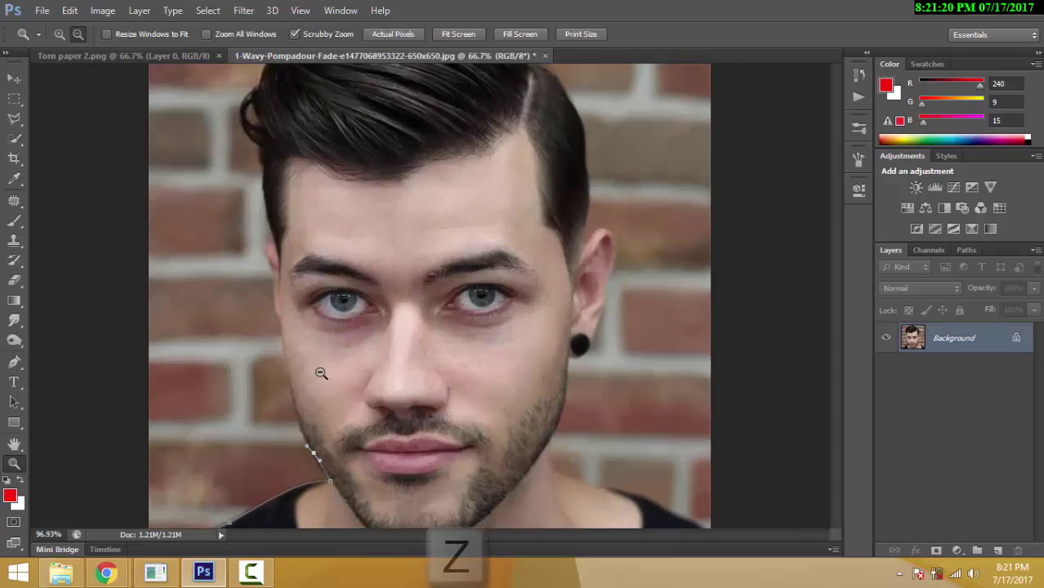
key(z)
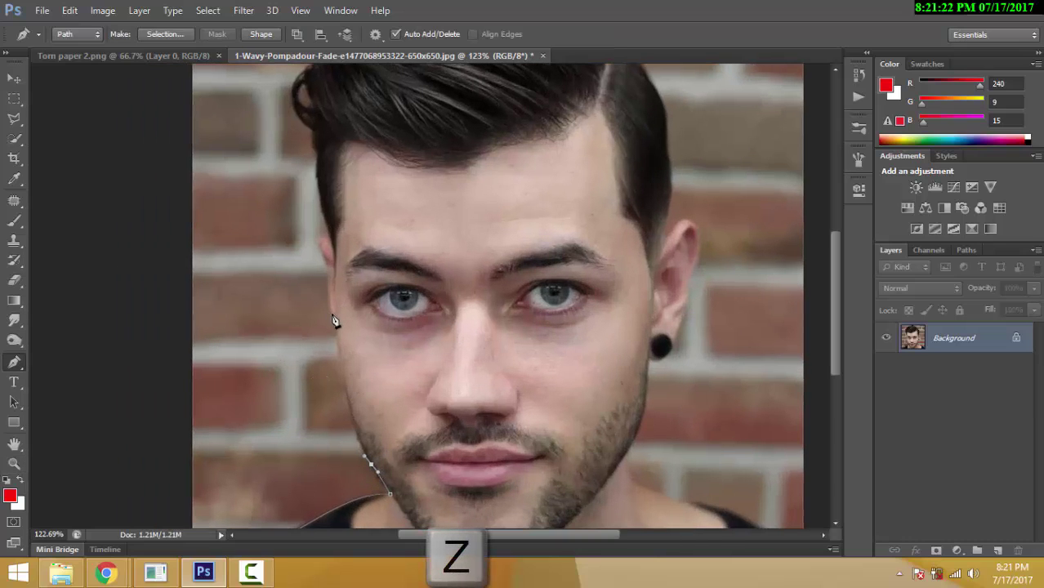
key(z)
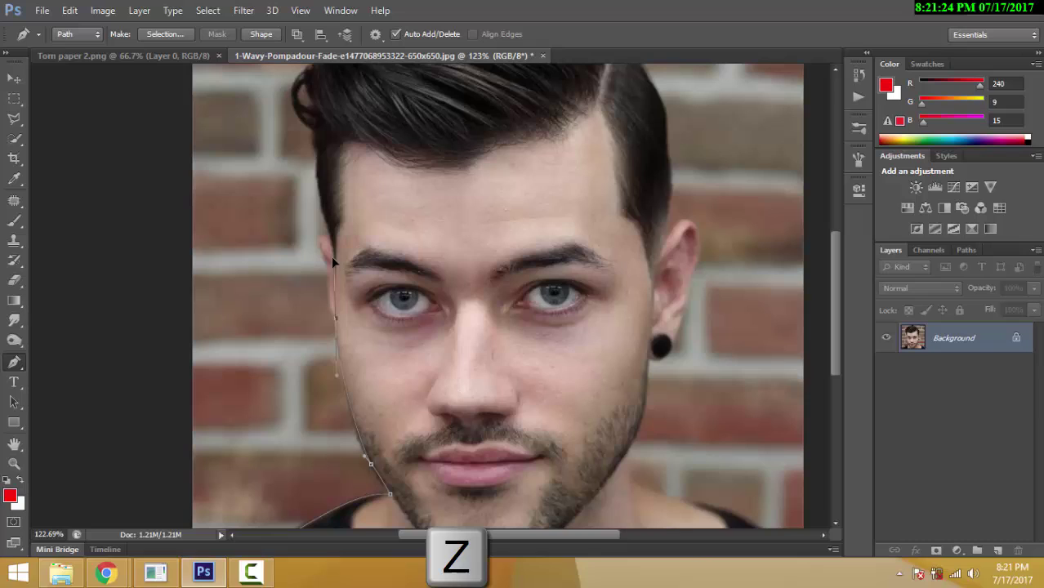
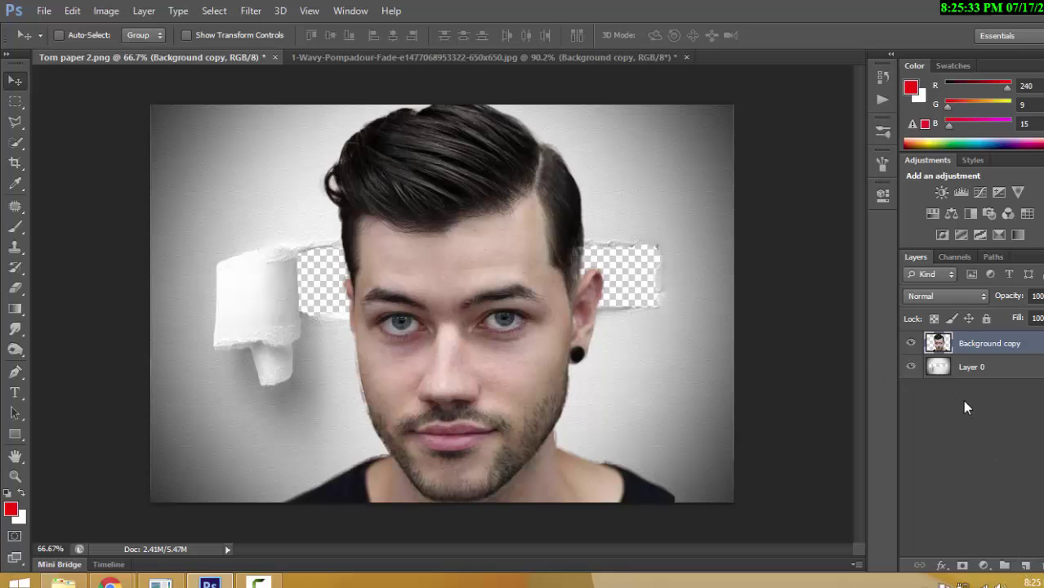
- Add a new empty Layer 1 beneath the enlarged Background copy head layer
key(ctrl+Delete)
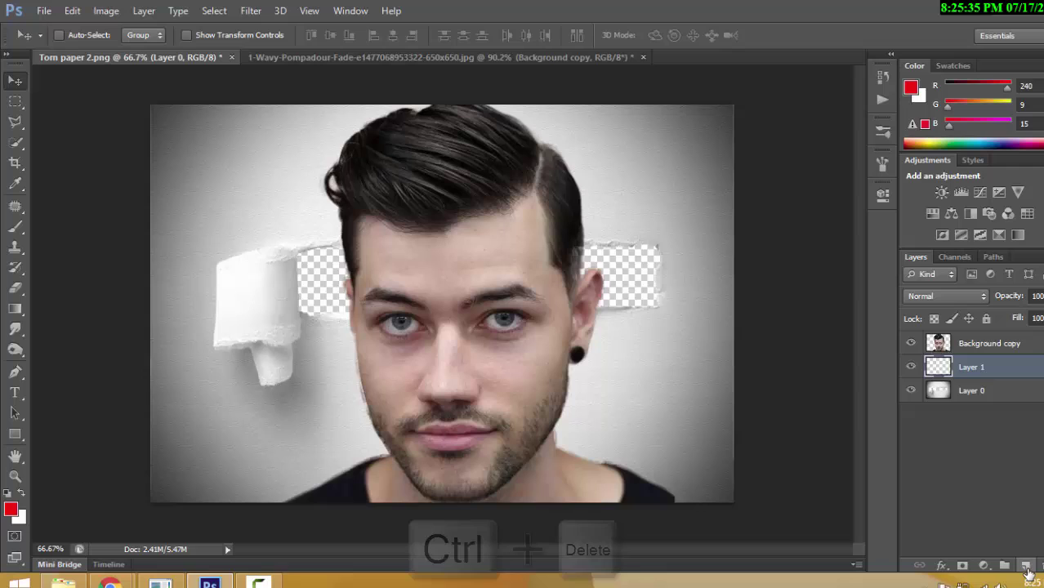